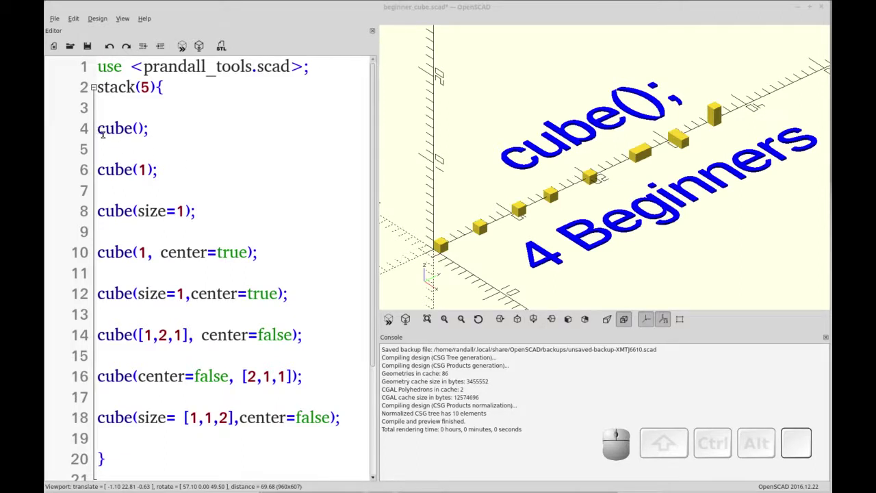
Select the plain cube() call on line 4 in the editor for editing
drag(99, 130, 135, 128)
drag(133, 132, 137, 141)
drag(137, 141, 137, 133)
drag(137, 132, 147, 135)
click(148, 135)
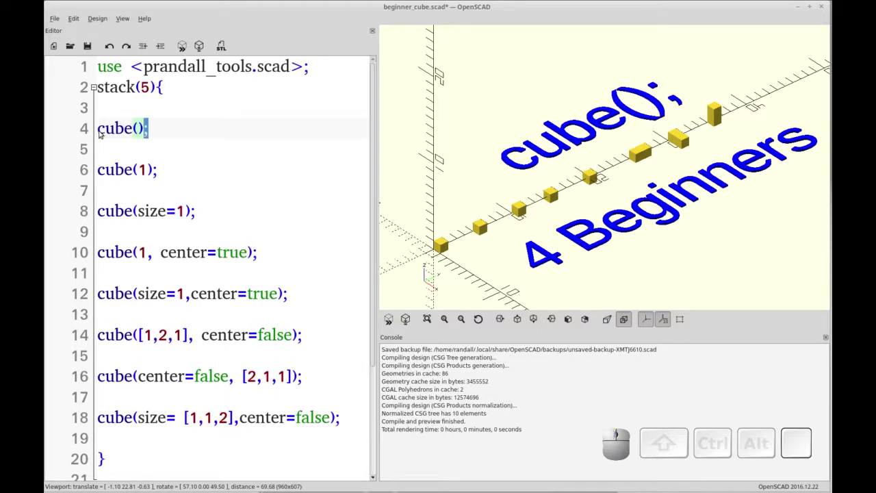
click(127, 133)
drag(240, 224, 437, 262)
Zoom and orbit the viewport to bring the first cubes of the row into close view
scroll(up, 3)
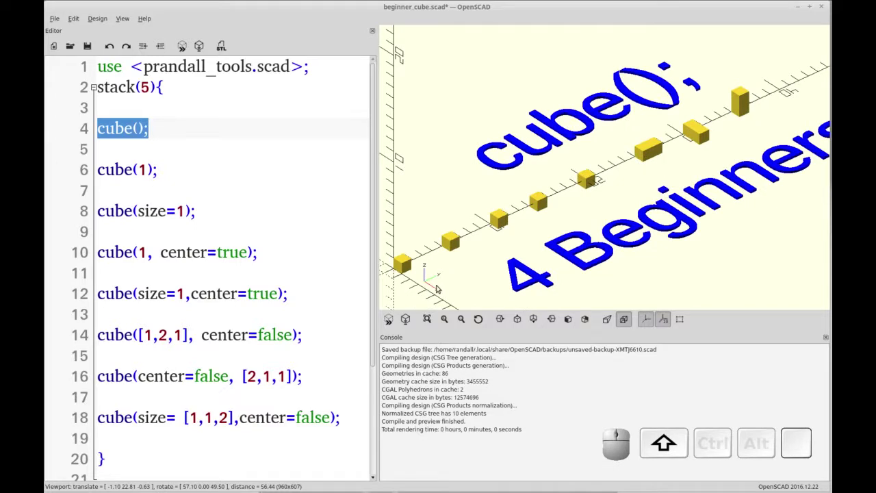
drag(439, 285, 457, 262)
scroll(up, 3)
right_click(466, 246)
scroll(up, 3)
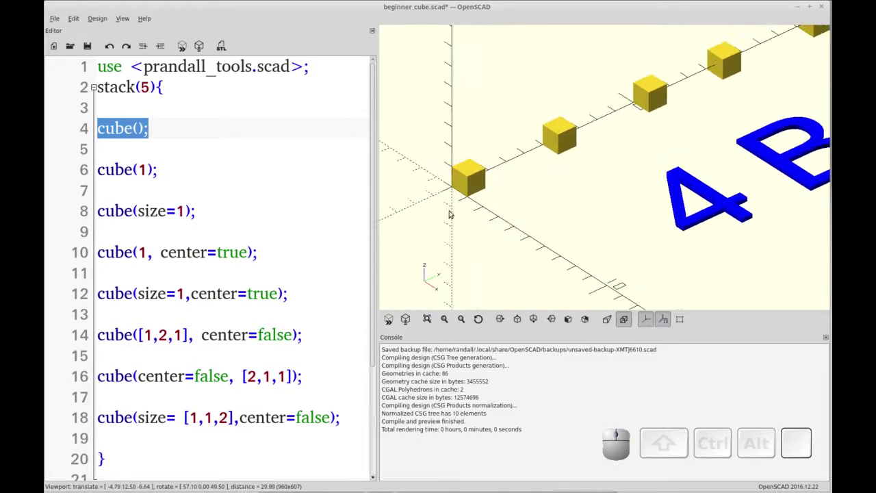
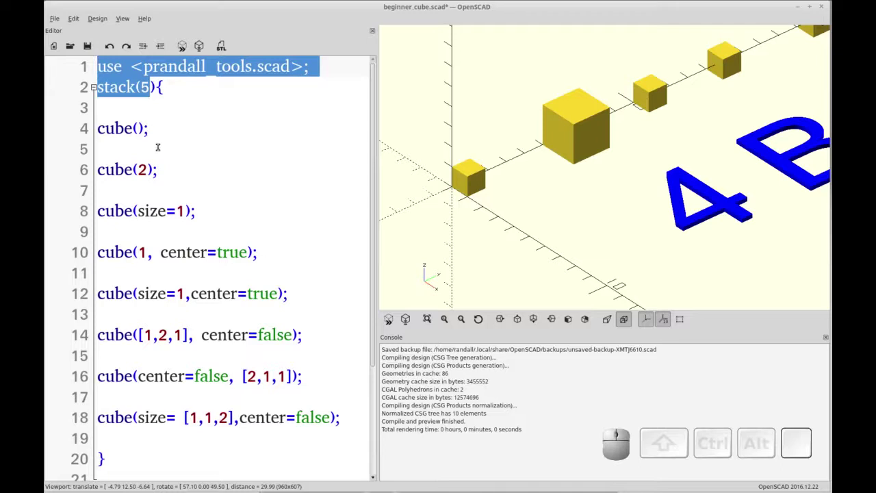
scroll(down, 3)
scroll(up, 3)
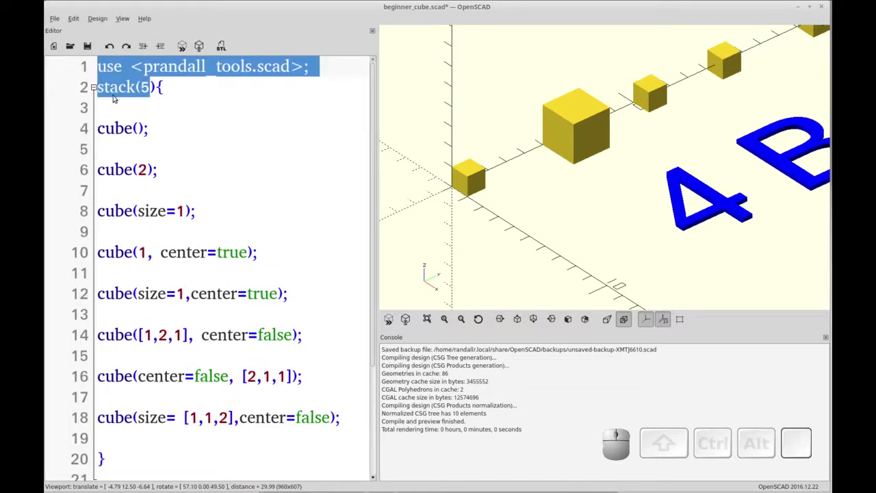
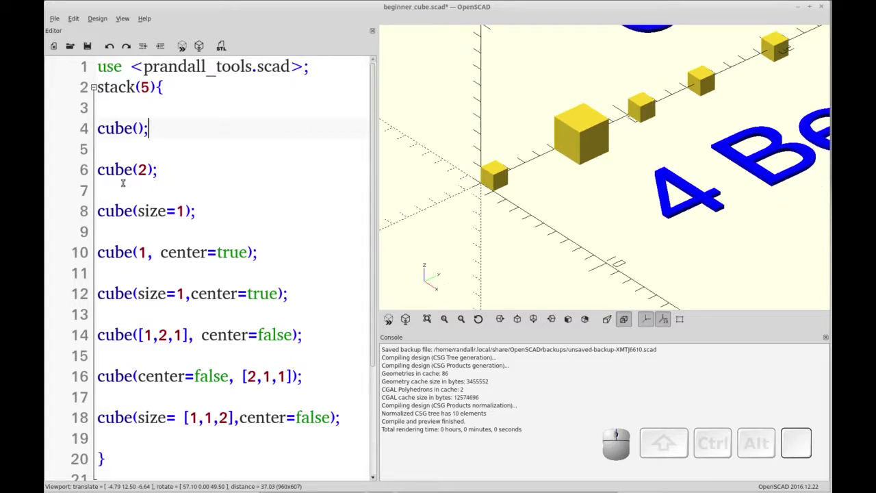
Change line 8 to cube(size=3) and re-render the preview showing it as the largest block
drag(100, 453, 172, 218)
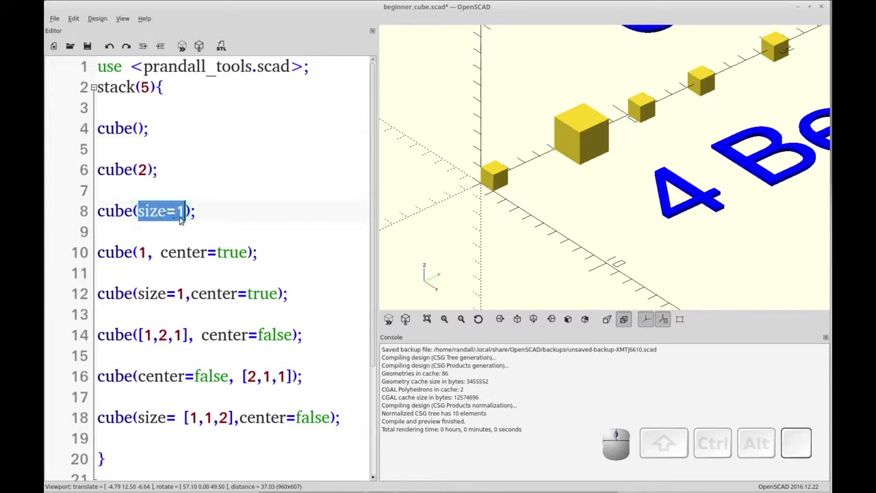
click(185, 211)
click(101, 452)
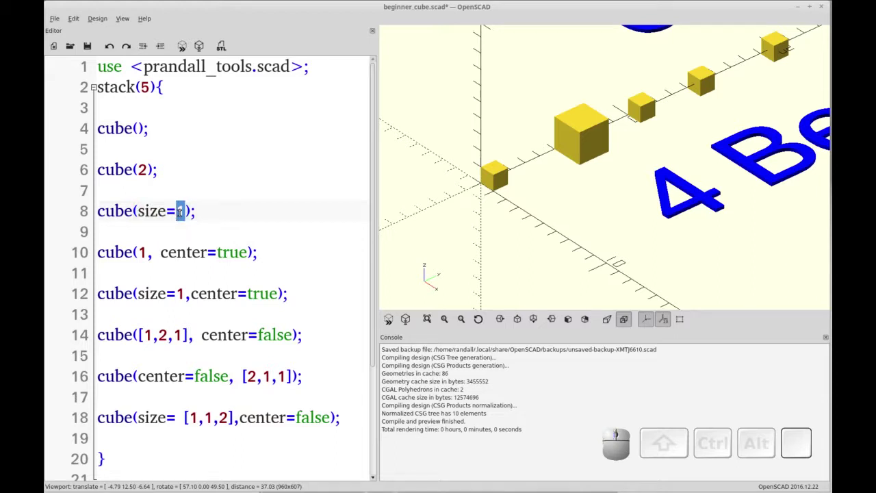
key(3)
key(F5)
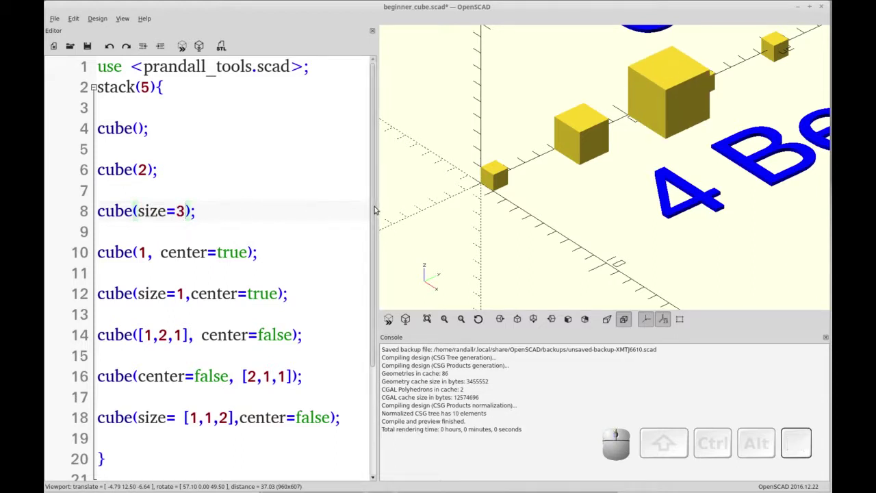
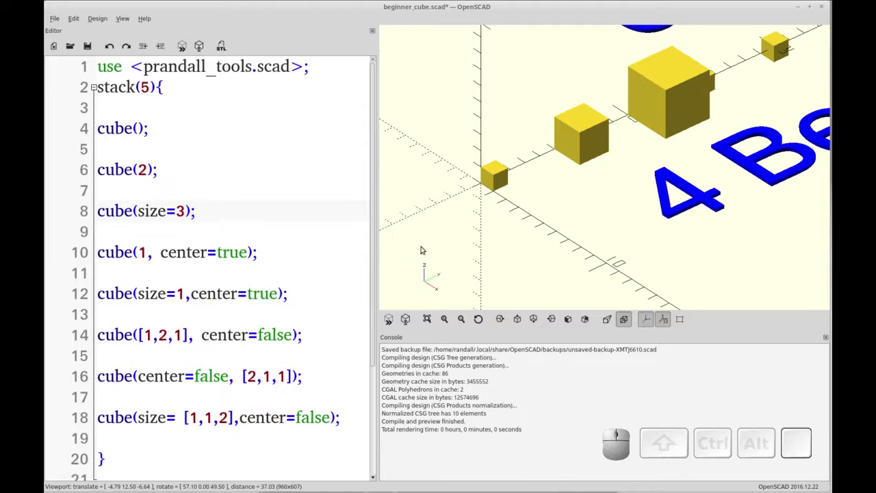
scroll(down, 3)
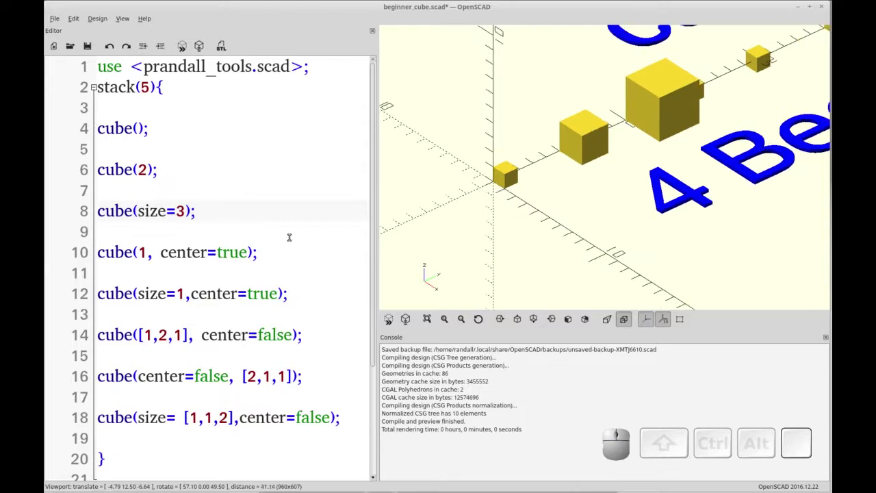
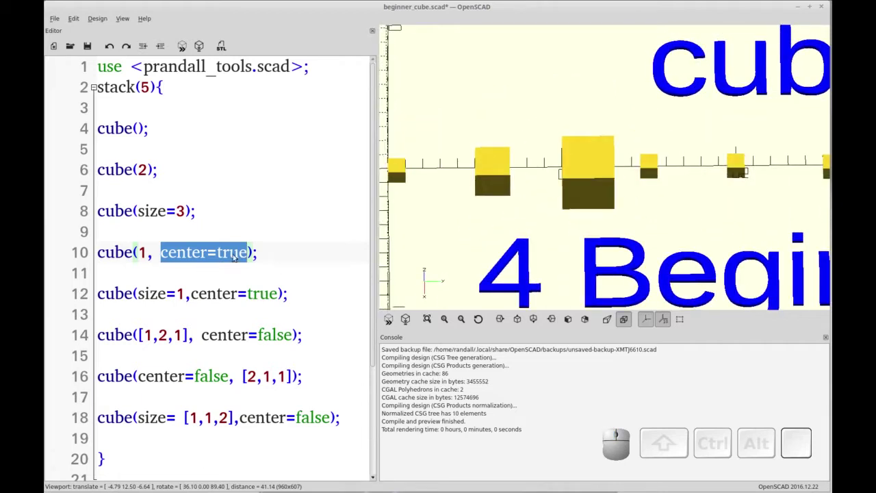
drag(654, 178, 638, 217)
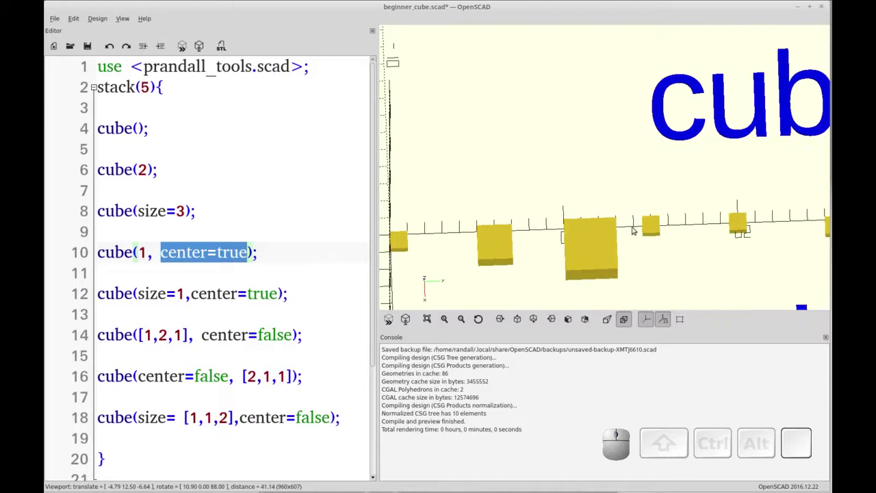
drag(676, 240, 657, 150)
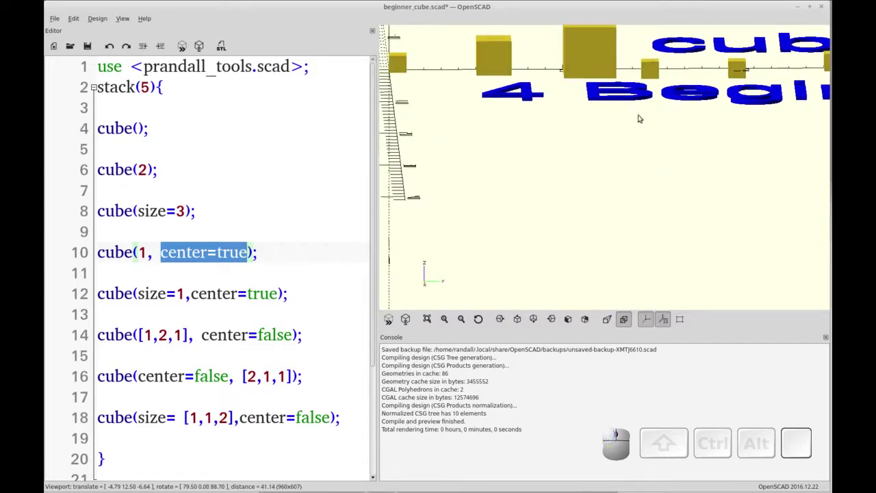
click(641, 124)
drag(656, 168, 645, 213)
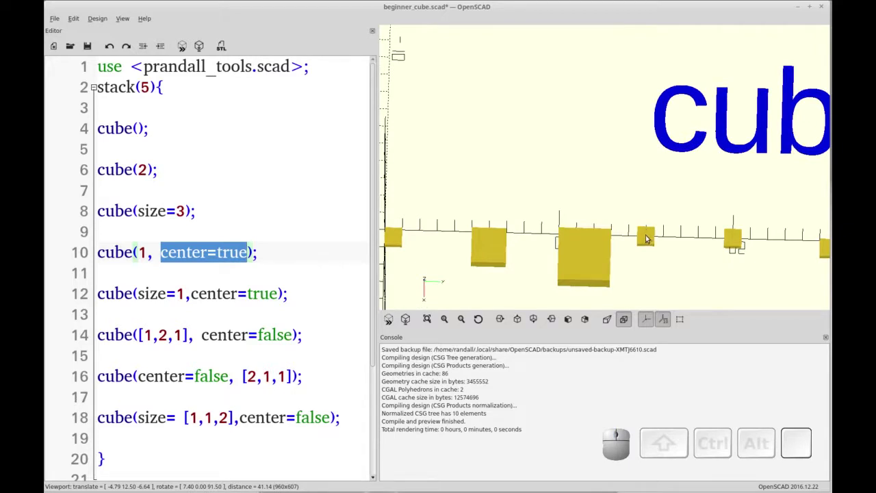
drag(697, 262, 657, 252)
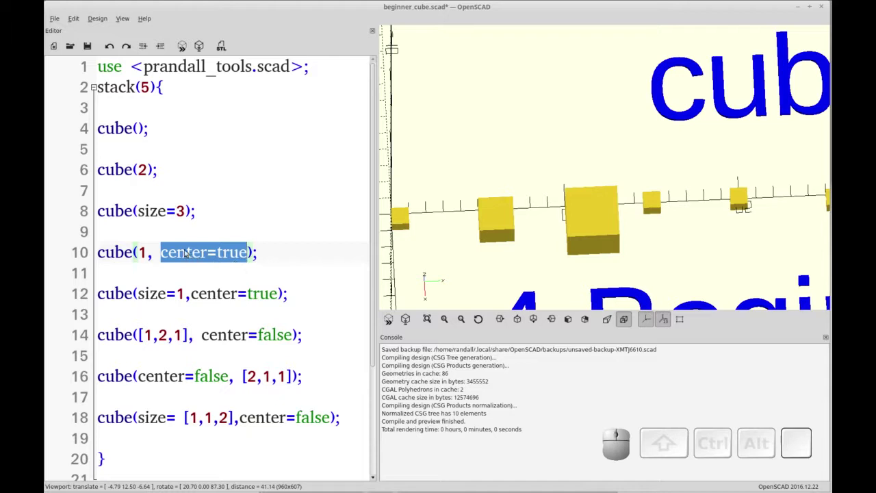
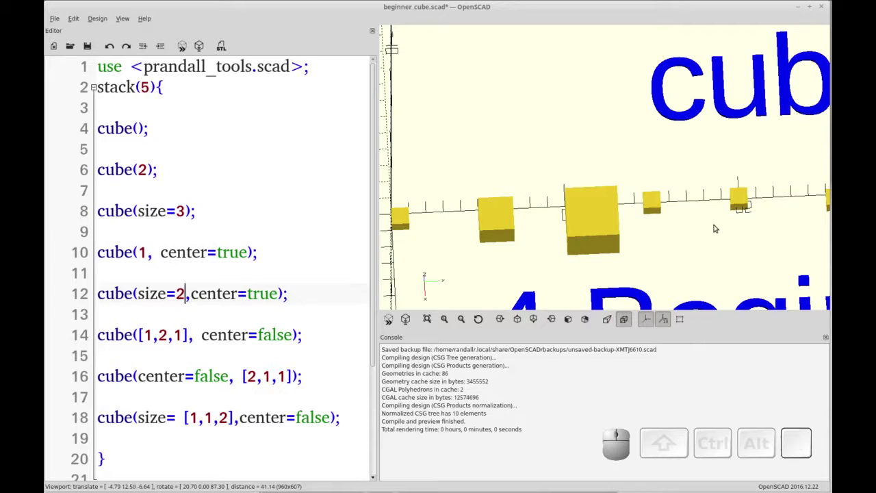
Change line 12 to cube(size=2,center=true) and re-render the preview
click(743, 243)
key(F5)
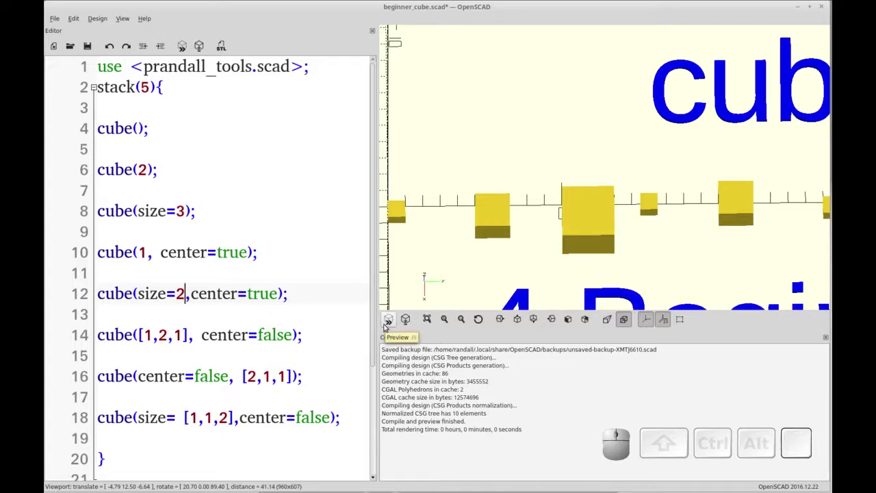
click(703, 250)
Orbit the model to inspect the centred cubes from below and from a straight side view
drag(709, 239, 735, 275)
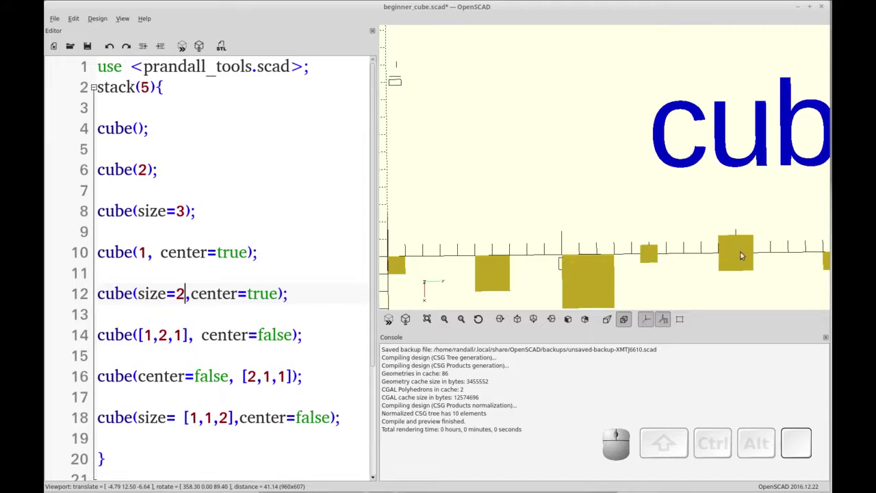
drag(702, 277, 660, 280)
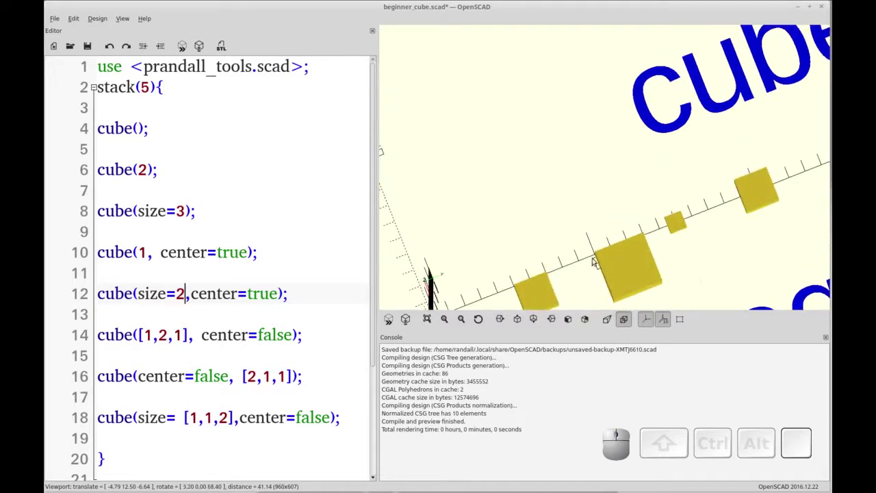
click(729, 250)
drag(740, 277, 671, 257)
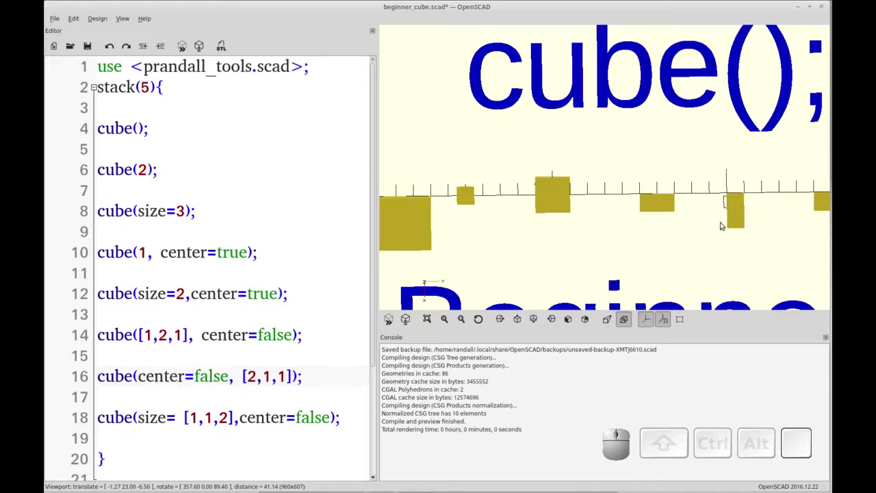
click(728, 237)
middle_click(743, 143)
drag(708, 216, 596, 201)
middle_click(597, 201)
click(590, 183)
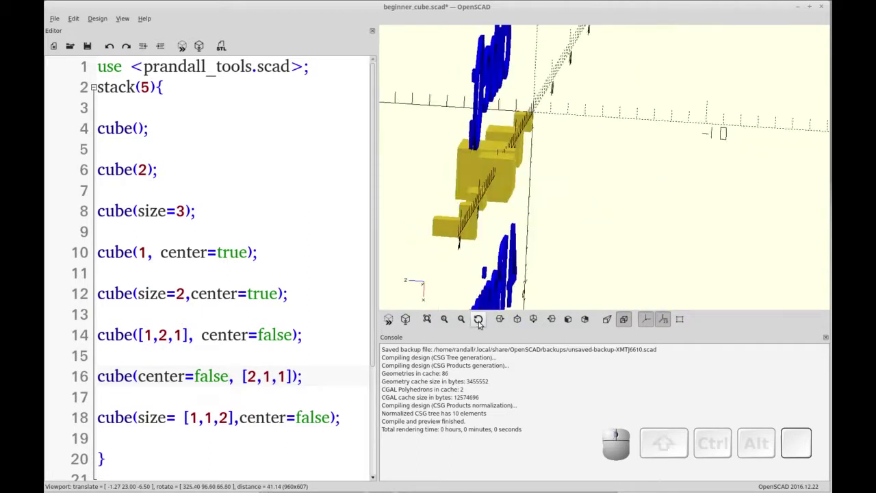
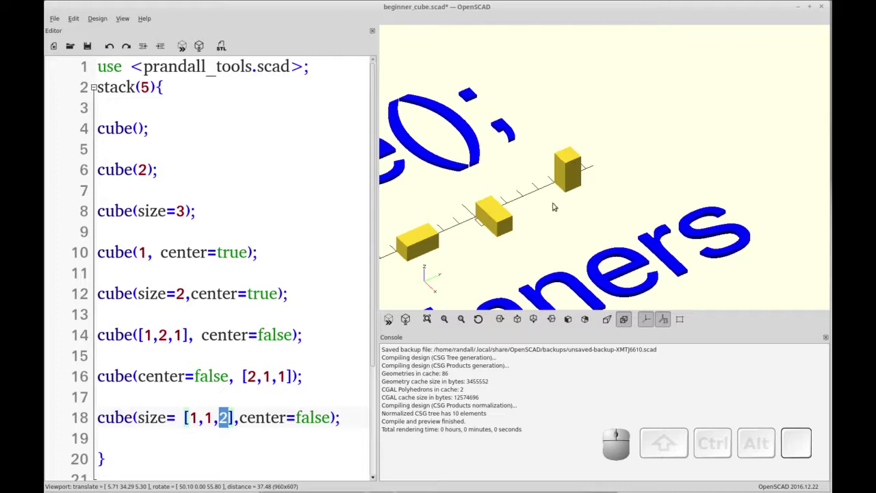
Replace center=false with center=true on the [2,1,1] cube of line 16 and re-render the preview
scroll(down, 3)
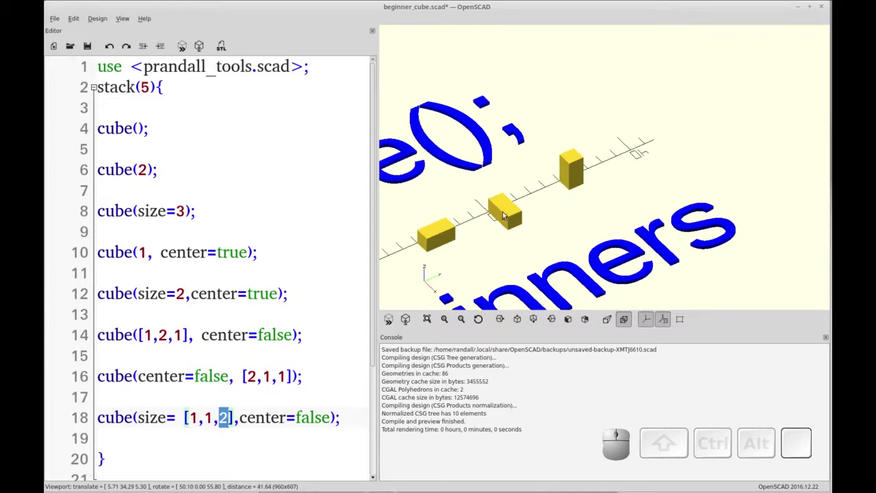
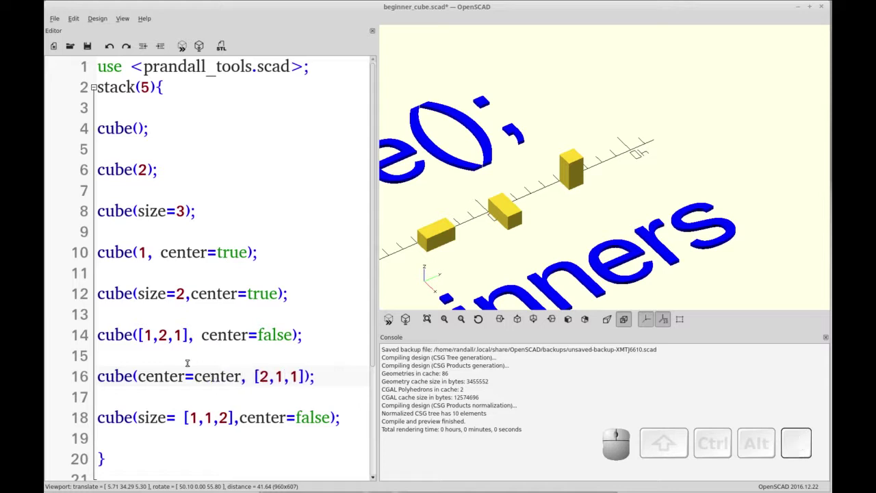
key(F5)
drag(467, 278, 472, 276)
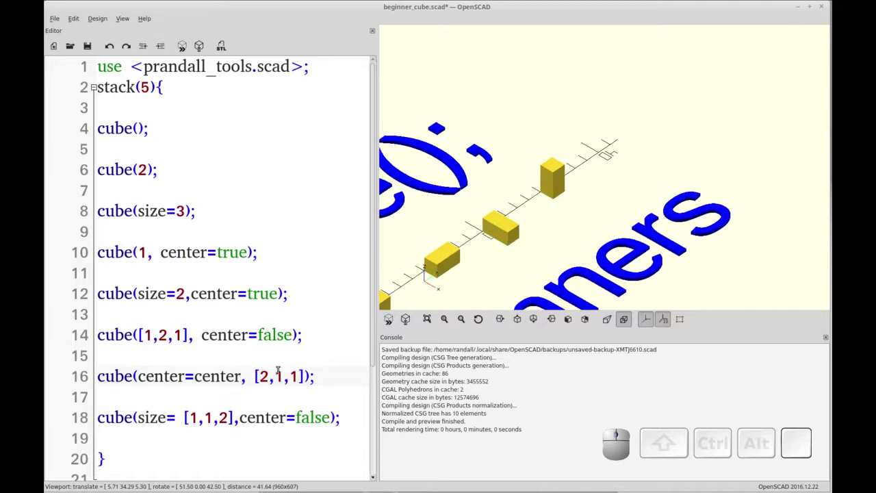
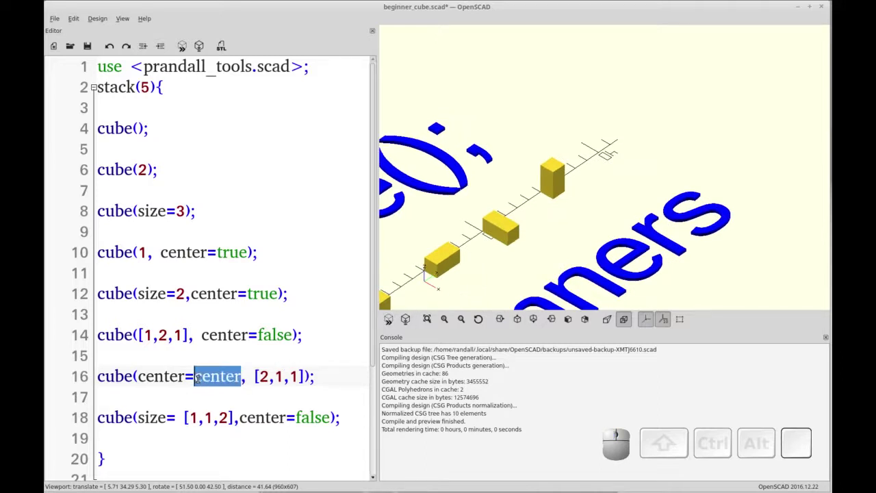
key(BackSpace)
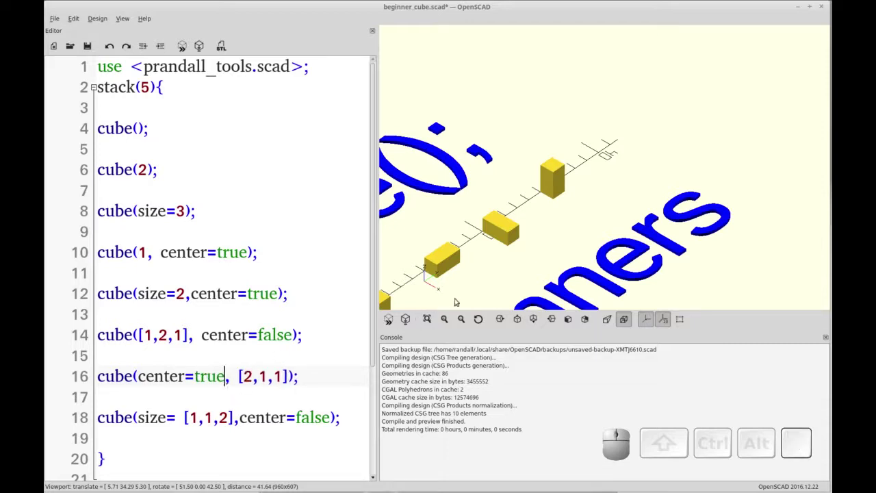
key(F5)
click(510, 281)
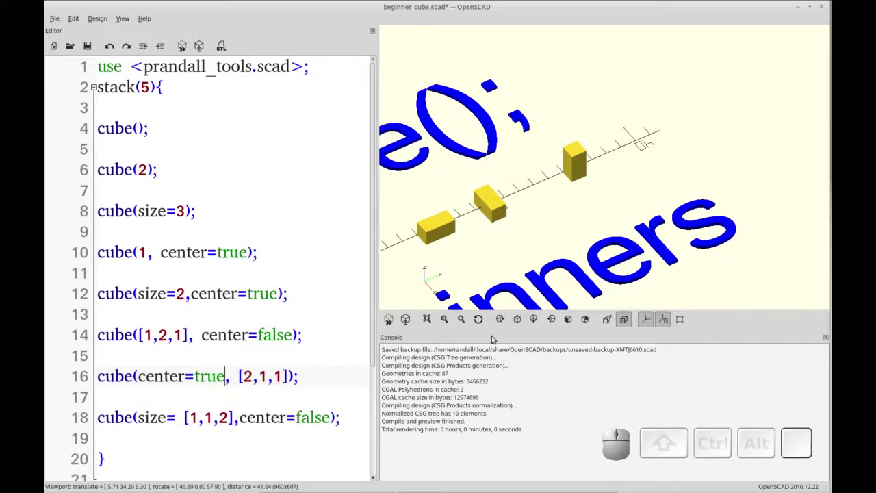
click(479, 318)
click(439, 312)
click(591, 267)
scroll(up, 3)
click(586, 268)
scroll(up, 3)
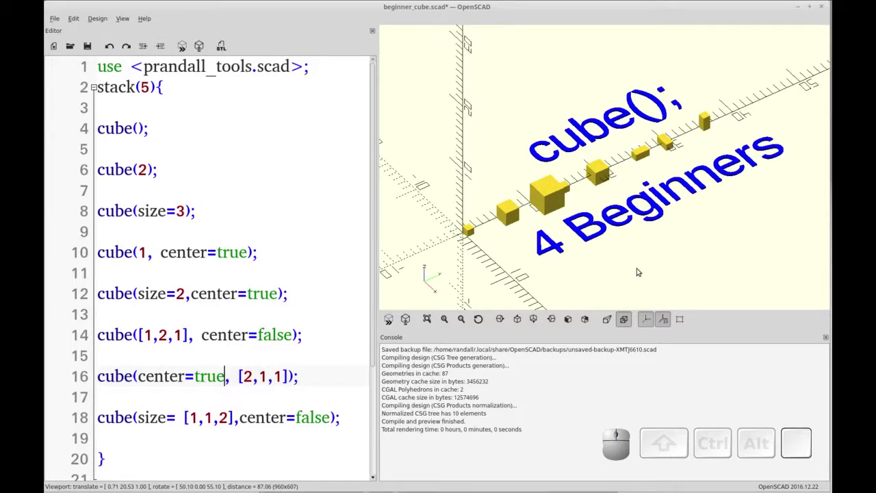